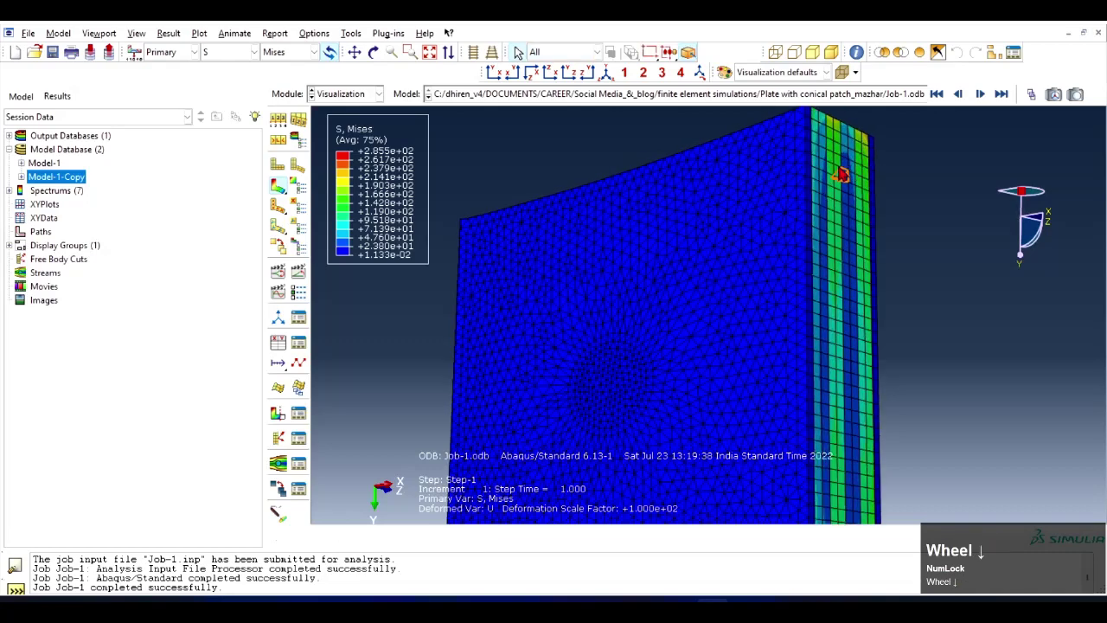
Step: Zoom the view around the plate corner to inspect the high Mises stress band
scroll("up", 3)
scroll("down", 3)
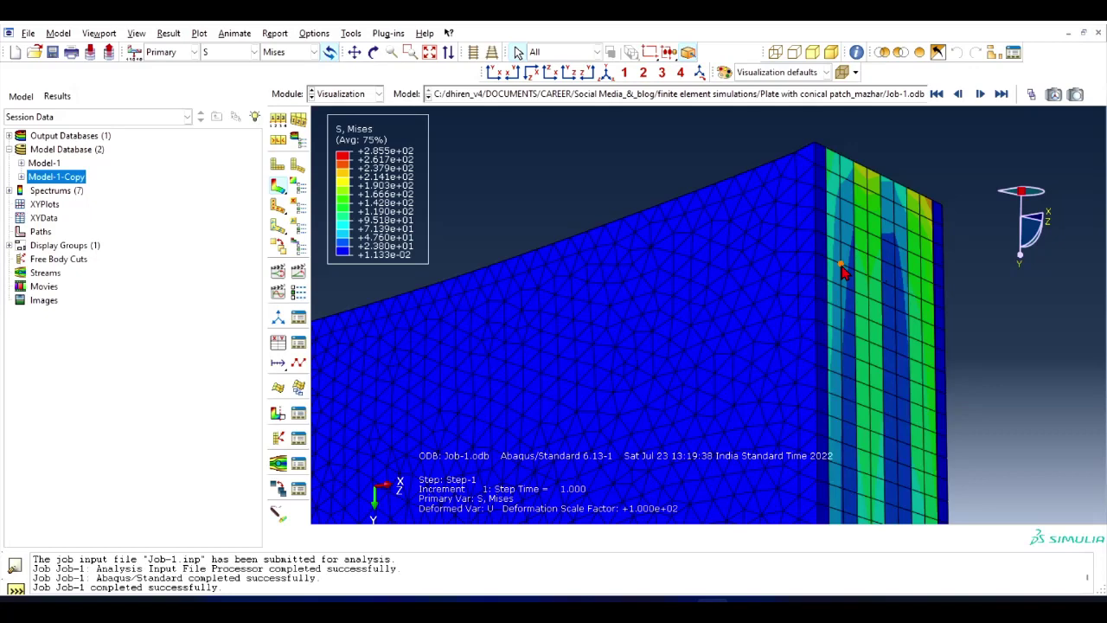
scroll("down", 3)
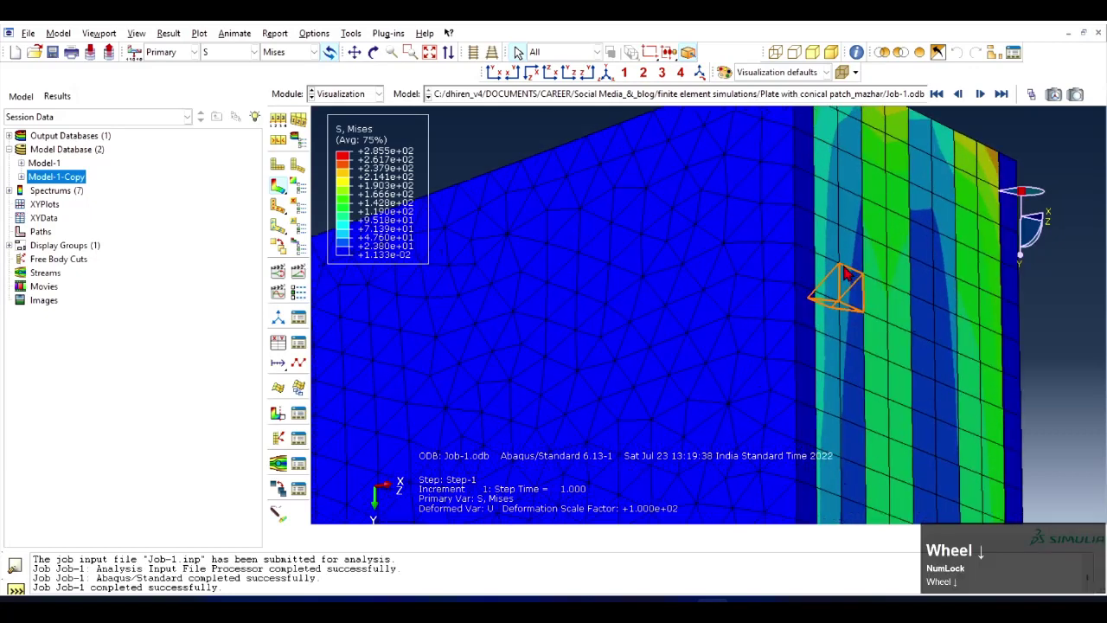
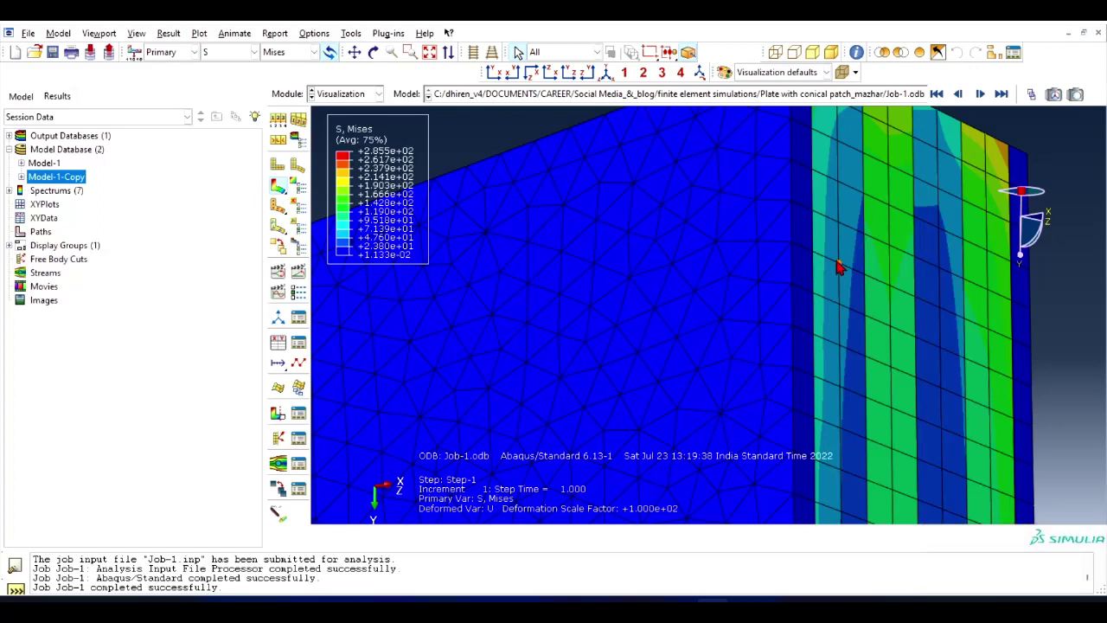
Step: Bring up the Query dialog listing general and visualization-module queries
left_click(474, 143)
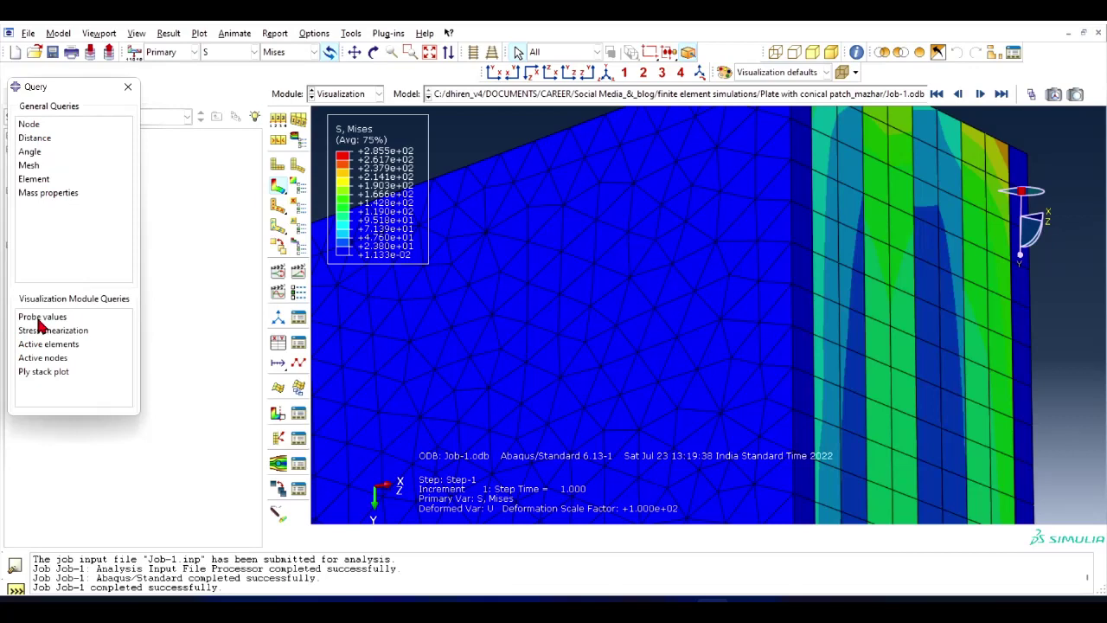
Step: Probe S Mises on plate elements with the readout moved clear of the model
left_click(47, 325)
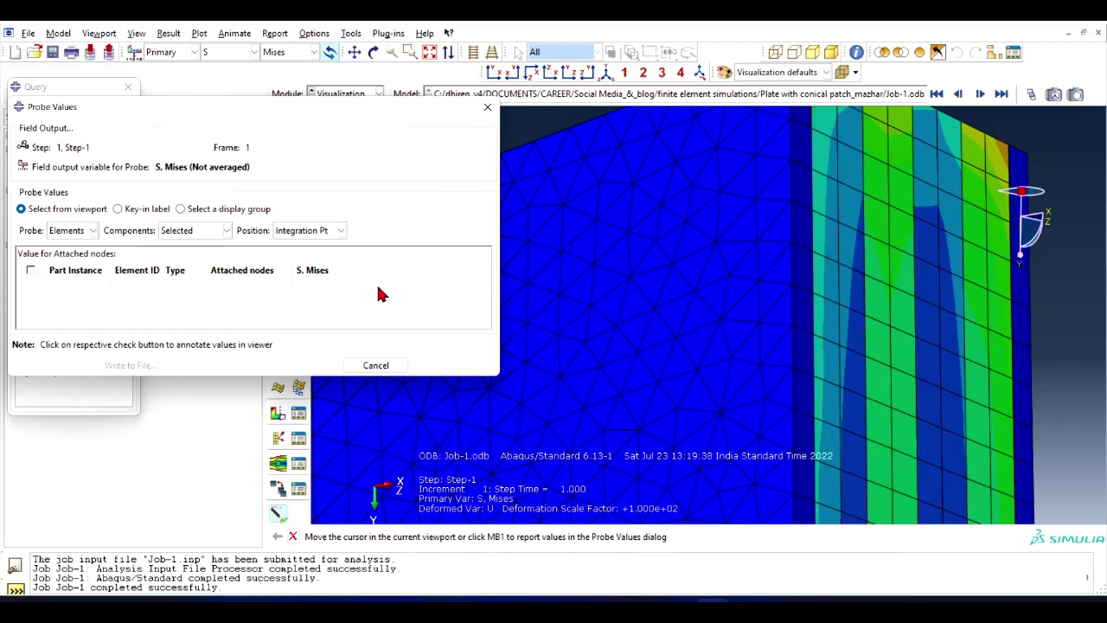
left_click_drag(359, 89, 55, 271)
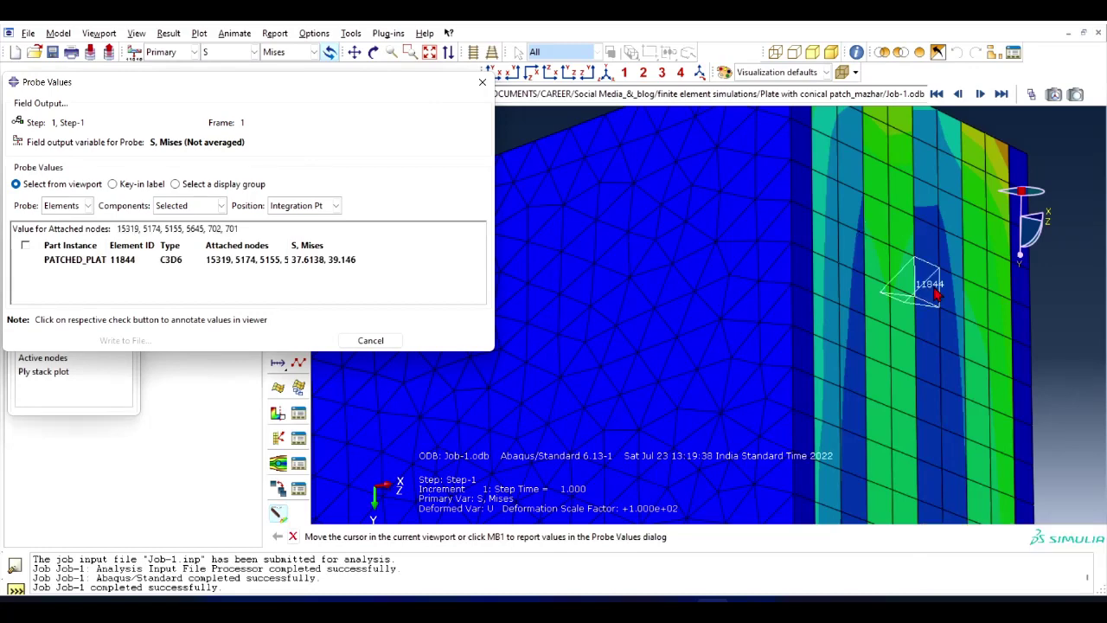
scroll("up", 3)
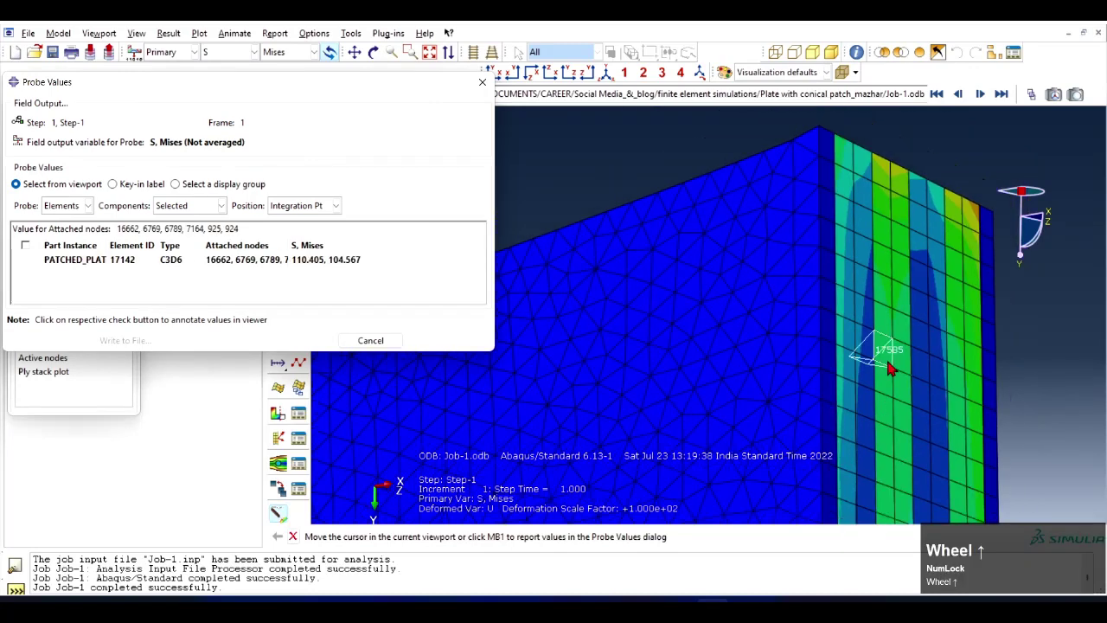
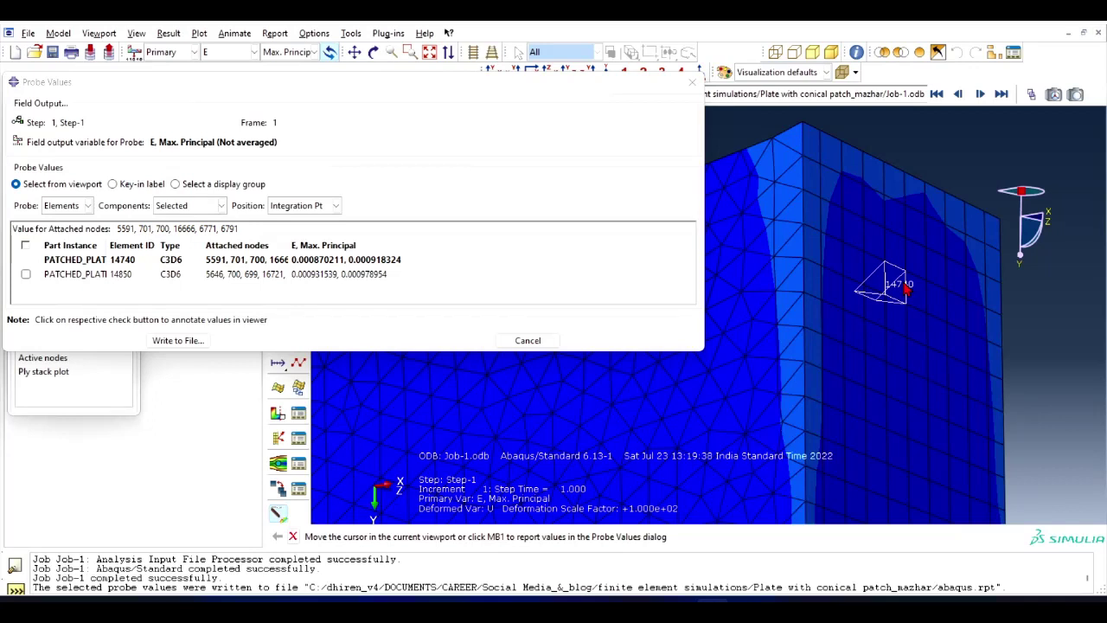
Step: Probe E Max. Principal on plate elements such as 28367 and 28180
left_click_drag(328, 295, 370, 299)
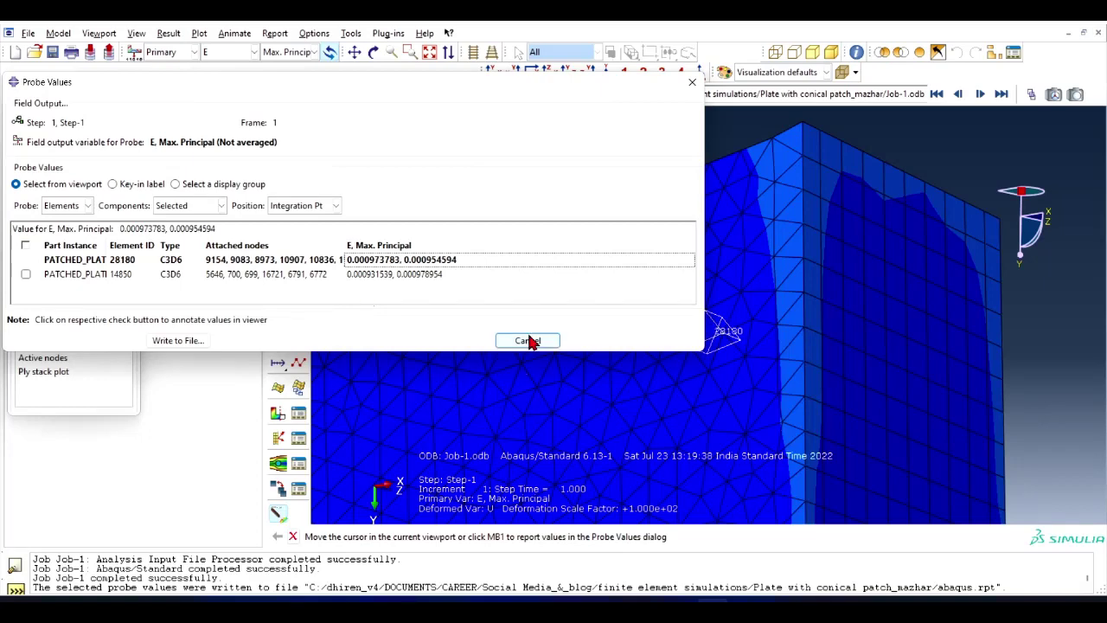
Step: End strain probing so the written values are appended and the Query list returns
left_click(235, 263)
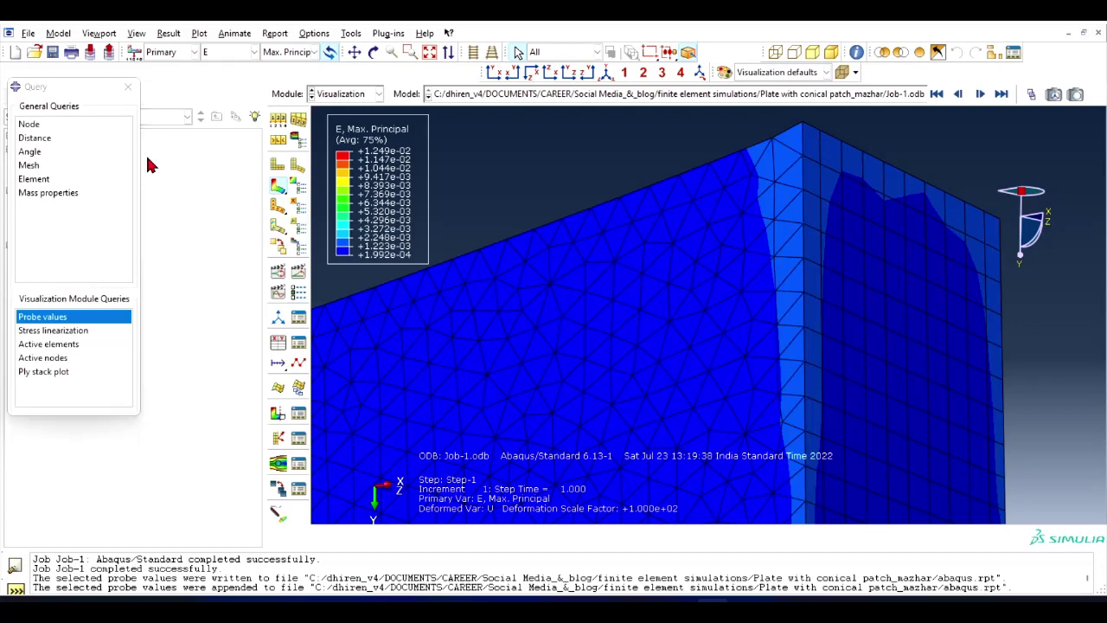
Step: Probe node U Magnitude values of 0.2 (e.g., node 9981), write them to file and finish
left_click(84, 214)
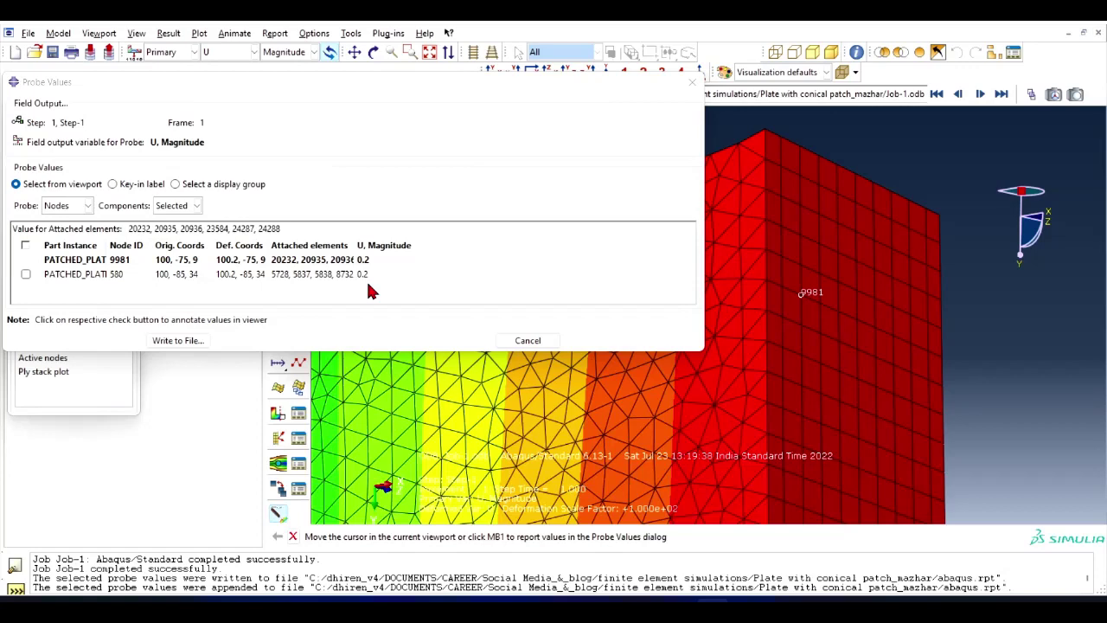
left_click(78, 97)
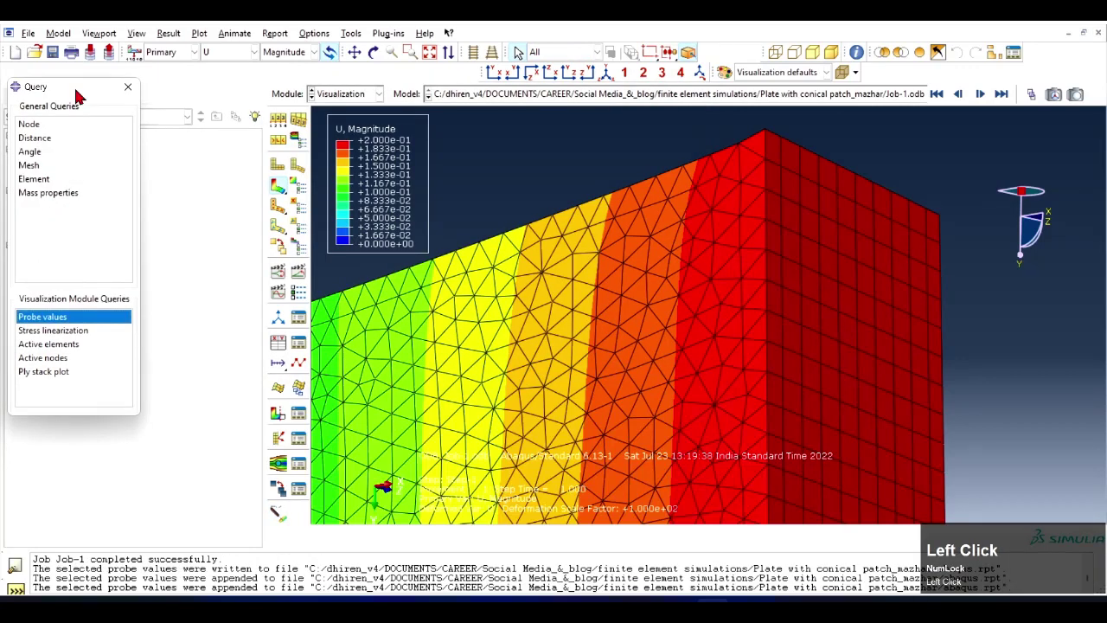